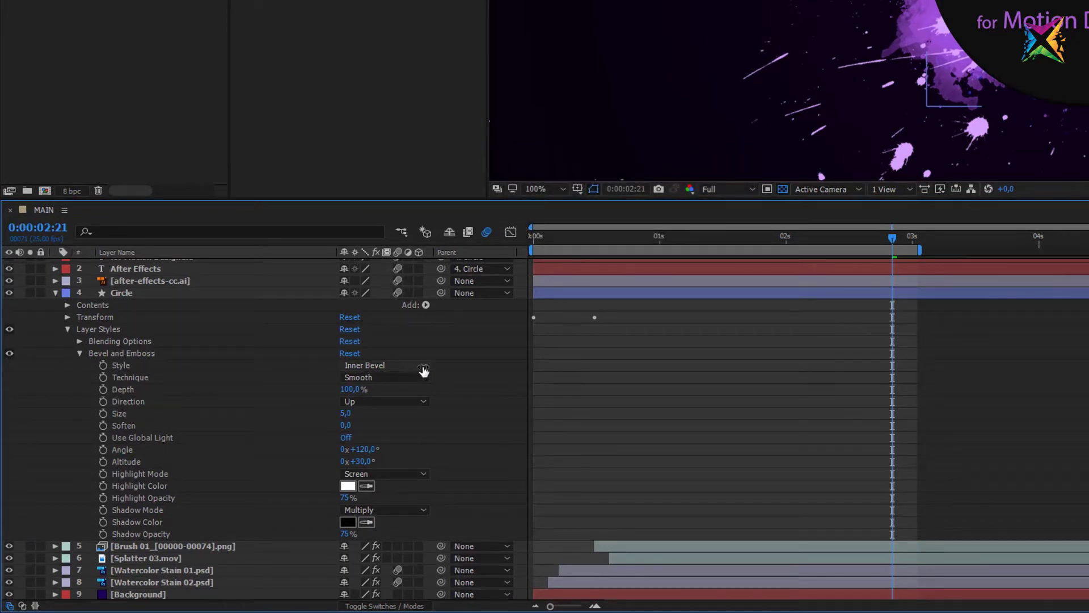
Try the Circle bevel direction Down, then return it to Up.
{"action": "left_click", "coordinate": [428, 367]}
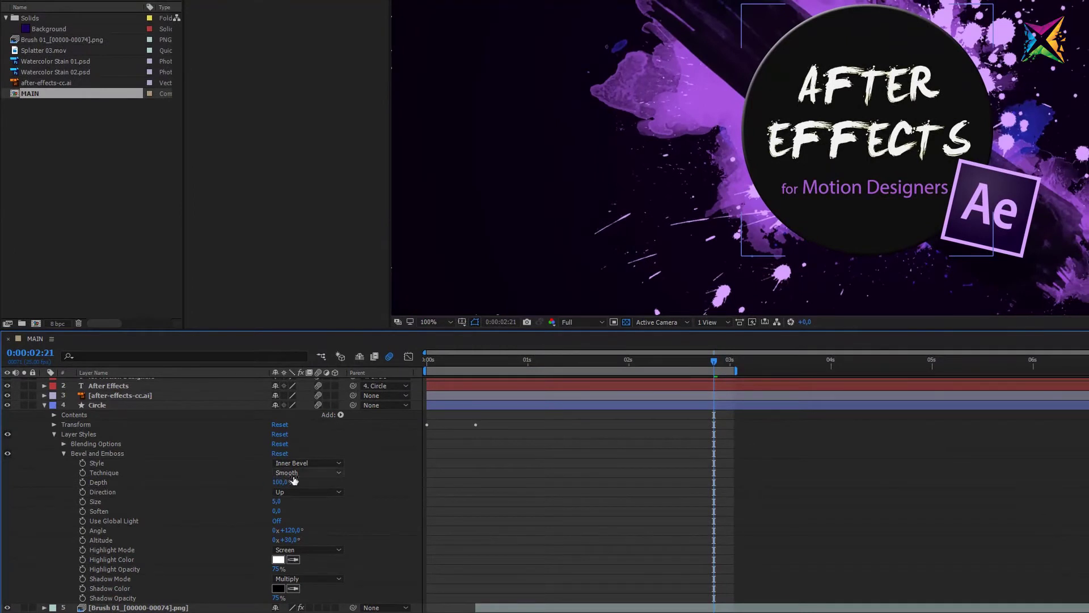
{"action": "left_click", "coordinate": [311, 482]}
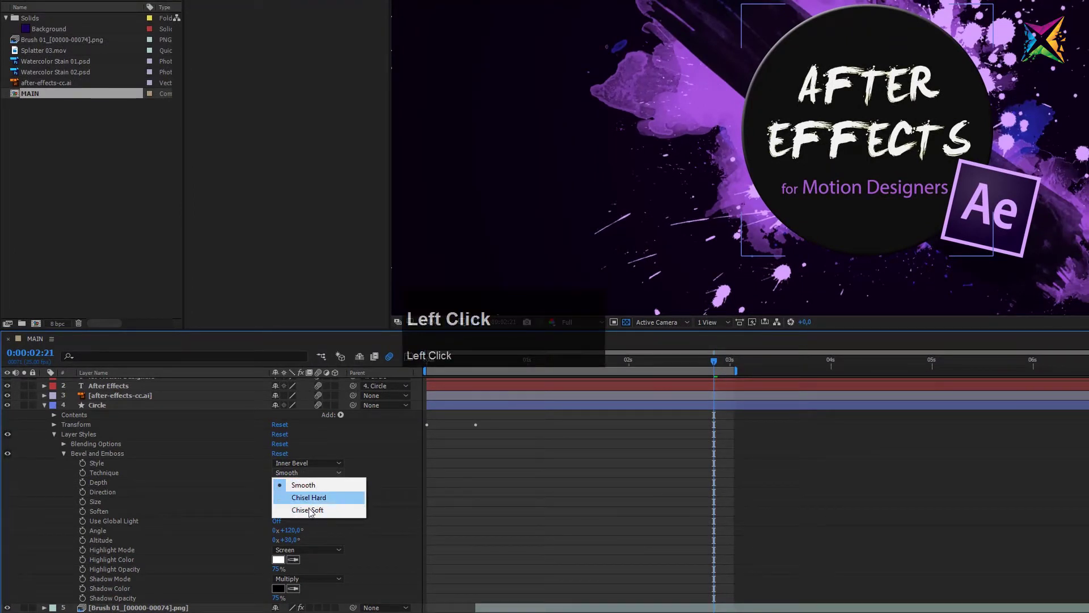
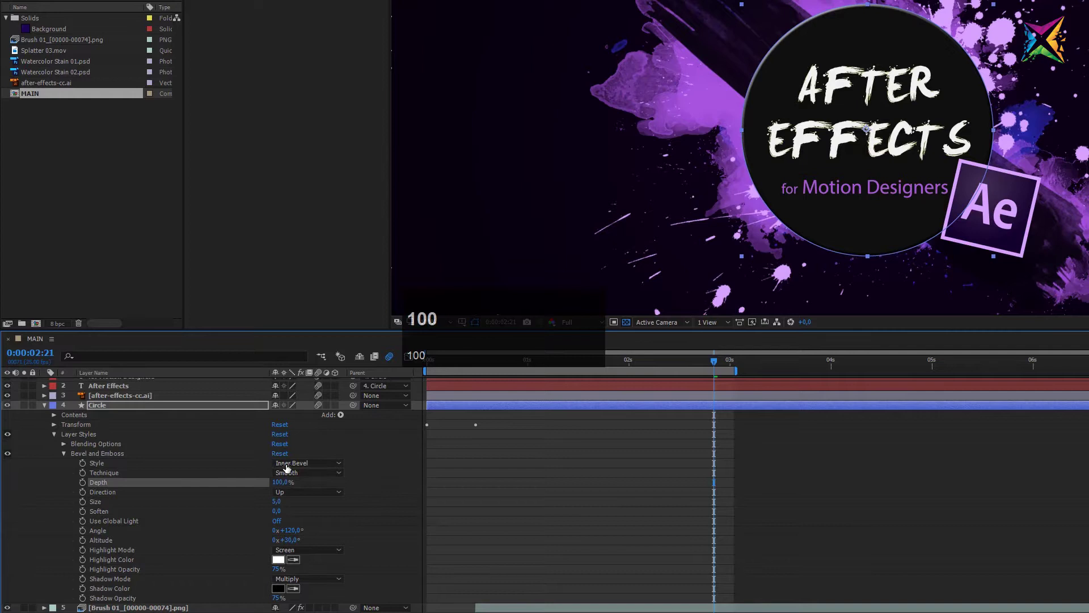
{"action": "left_click", "coordinate": [321, 505]}
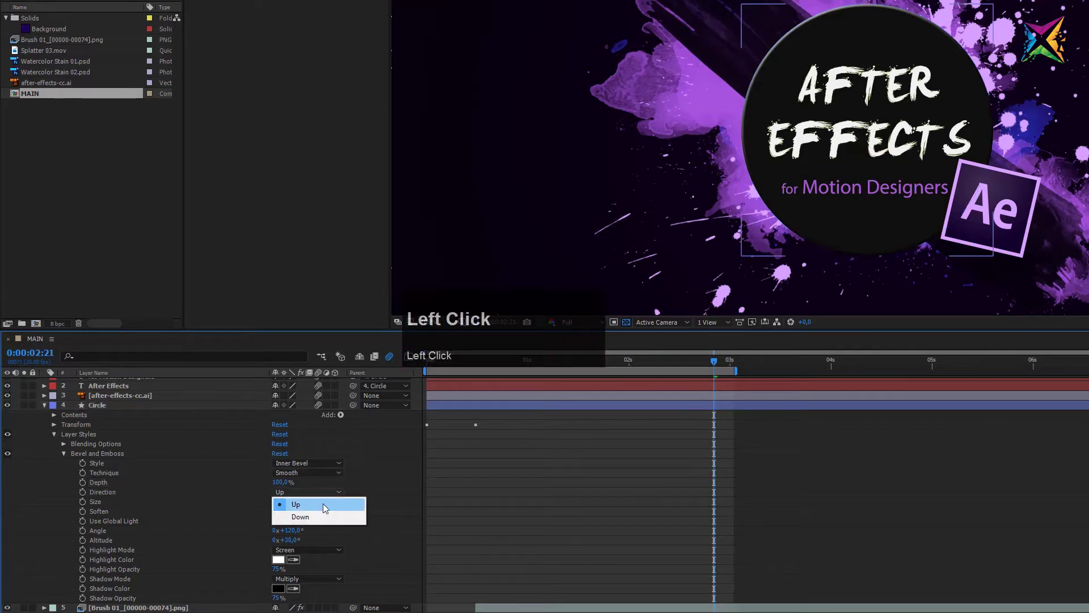
{"action": "left_click", "coordinate": [325, 525]}
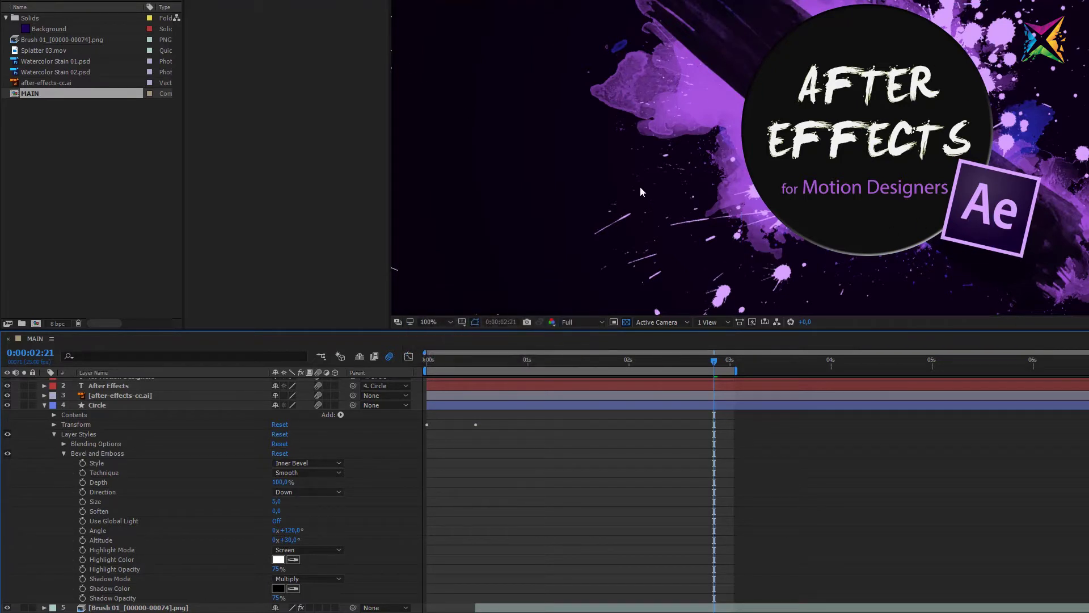
{"action": "left_click_drag", "start_coordinate": [321, 498], "coordinate": [292, 521]}
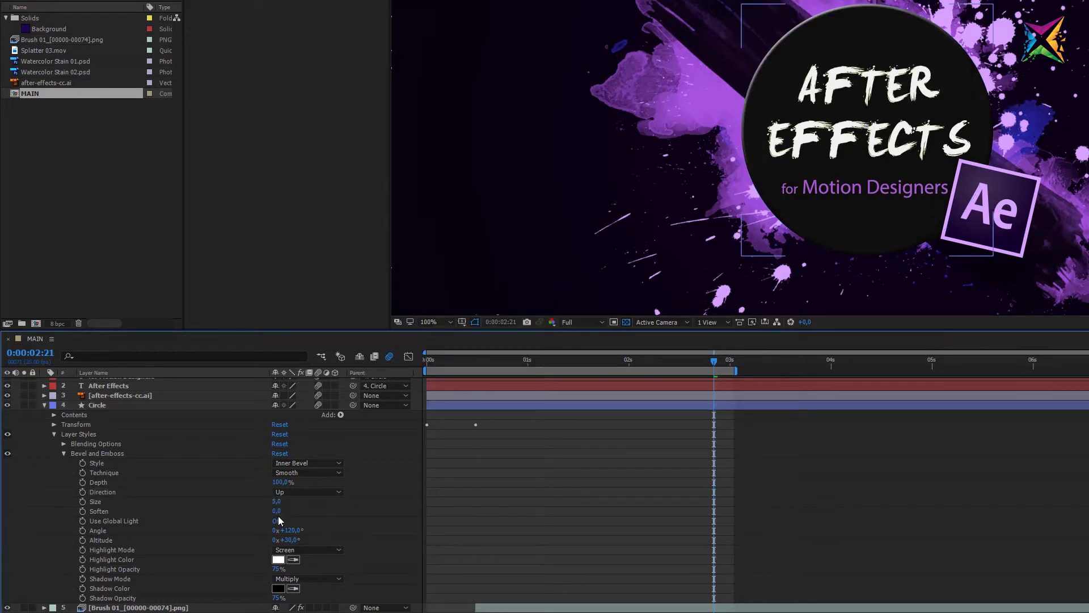
Scrub the bevel Soften up to about 11.8 and start re-entering it.
{"action": "left_click_drag", "start_coordinate": [278, 514], "coordinate": [360, 533]}
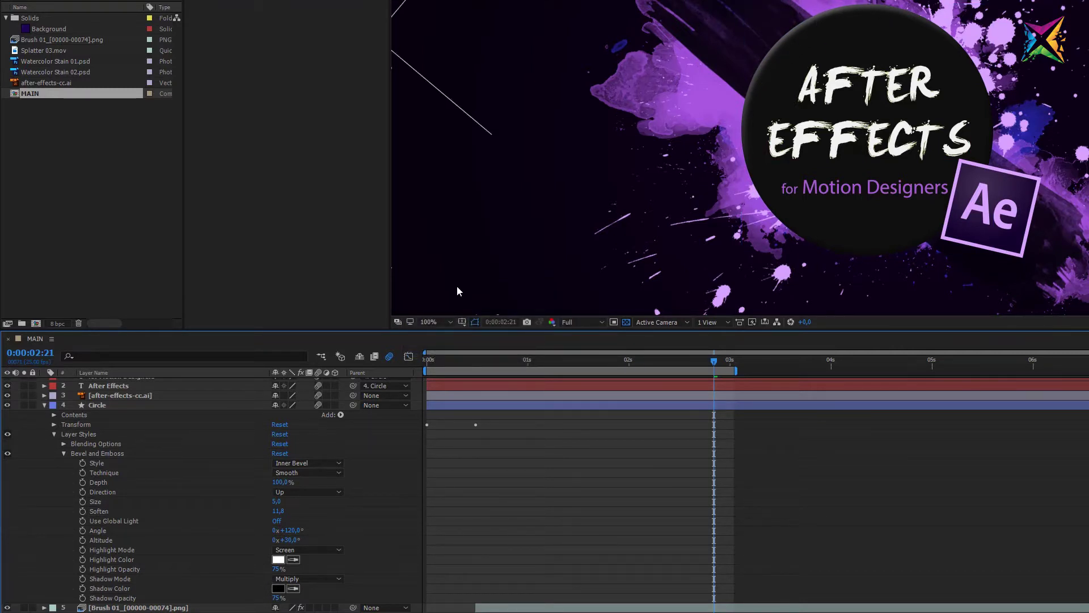
{"action": "left_click", "coordinate": [280, 515]}
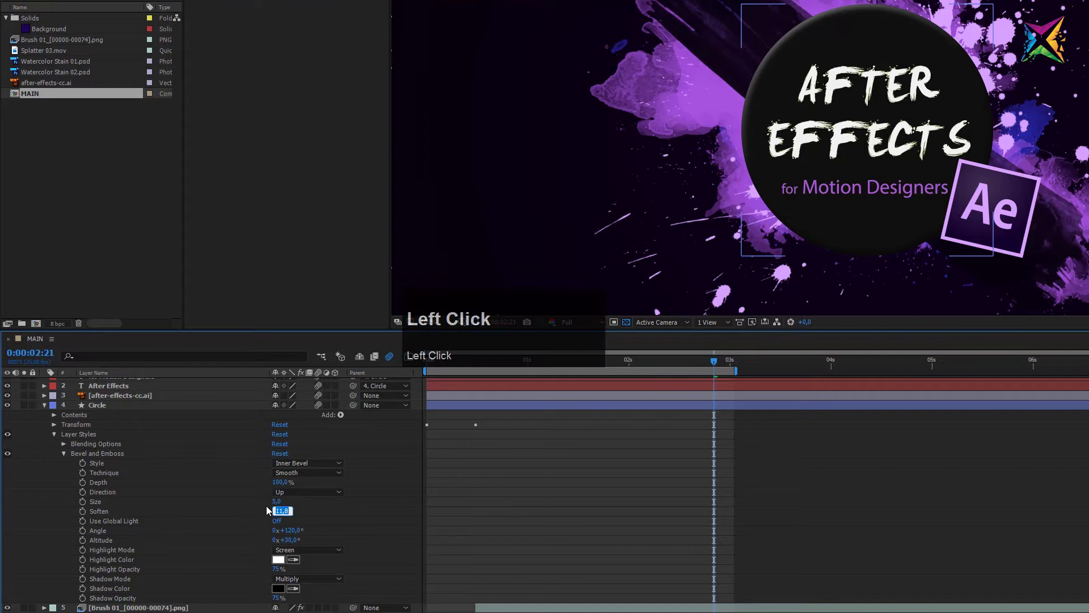
Set Soften to 5, scrub the lighting angle and undo back to 120°.
{"action": "key", "text": "5"}
{"action": "left_click", "coordinate": [363, 526]}
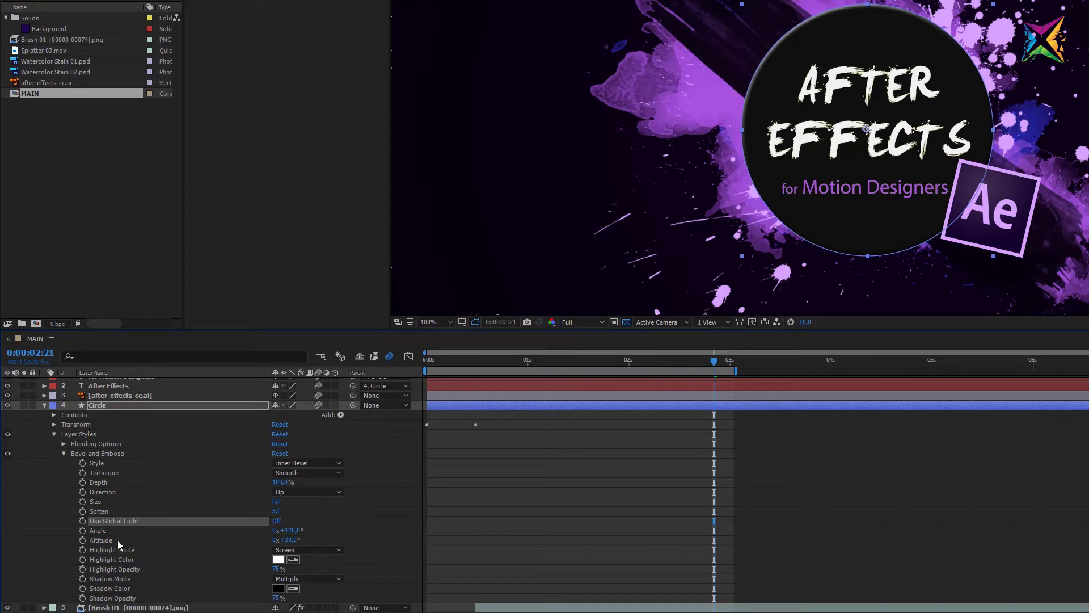
{"action": "left_click_drag", "start_coordinate": [296, 532], "coordinate": [305, 522]}
{"action": "key", "text": "ctrl+z"}
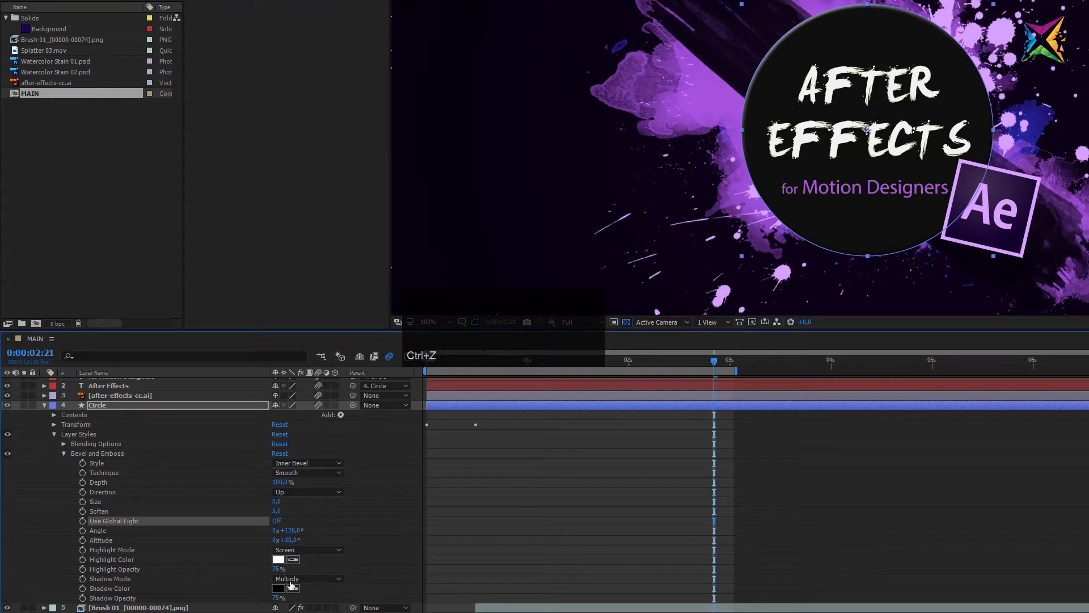
Review the Highlight Mode choices and keep Screen.
{"action": "left_click", "coordinate": [321, 555]}
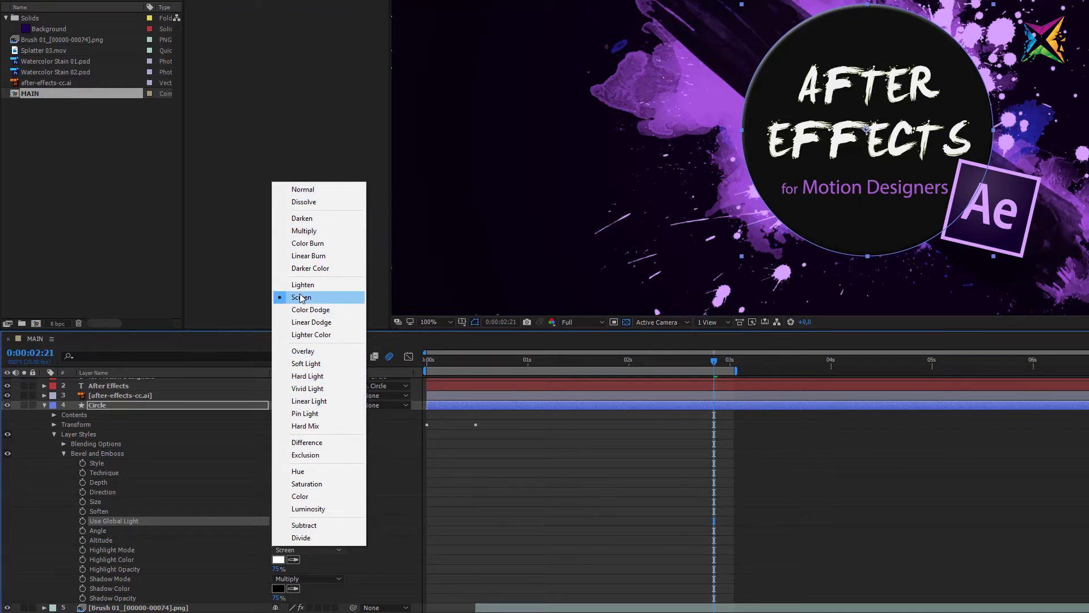
{"action": "left_click", "coordinate": [309, 300]}
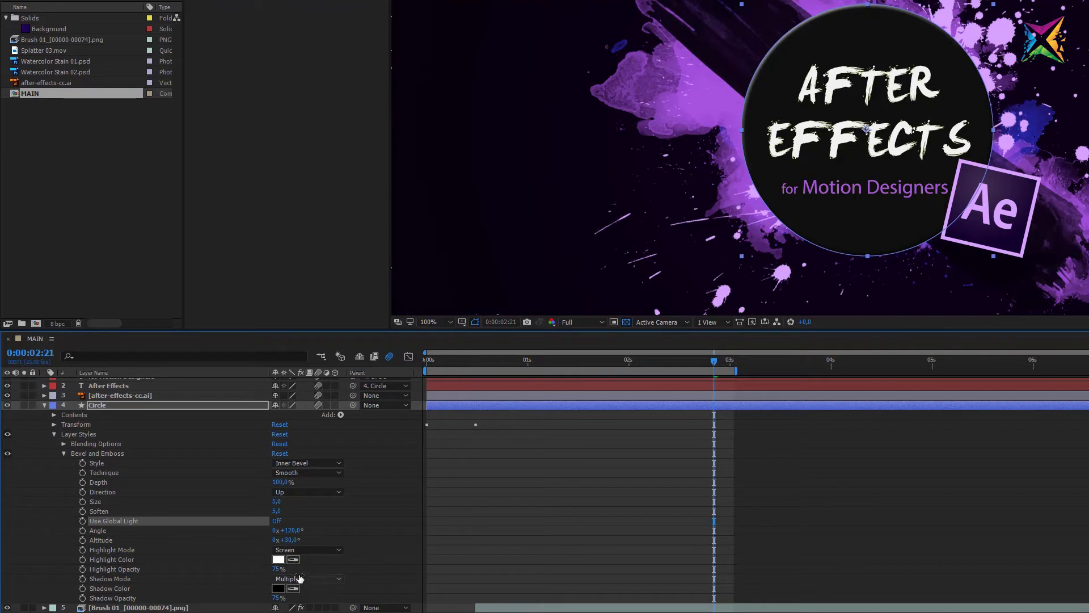
Sample the purple splatter as the Circle's bevel highlight colour.
{"action": "left_click", "coordinate": [297, 566]}
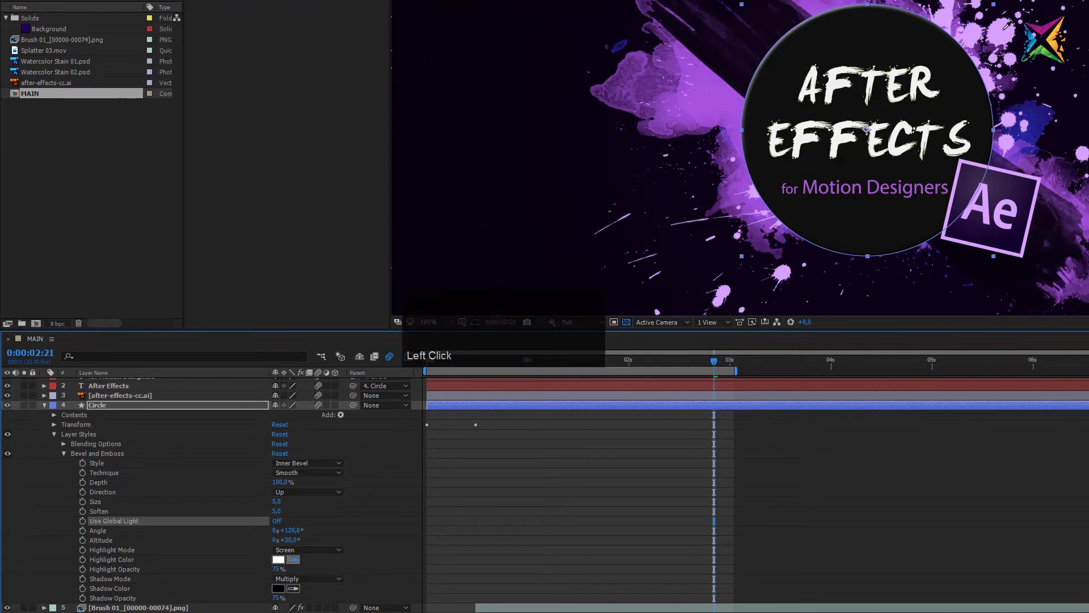
{"action": "left_click", "coordinate": [1005, 37]}
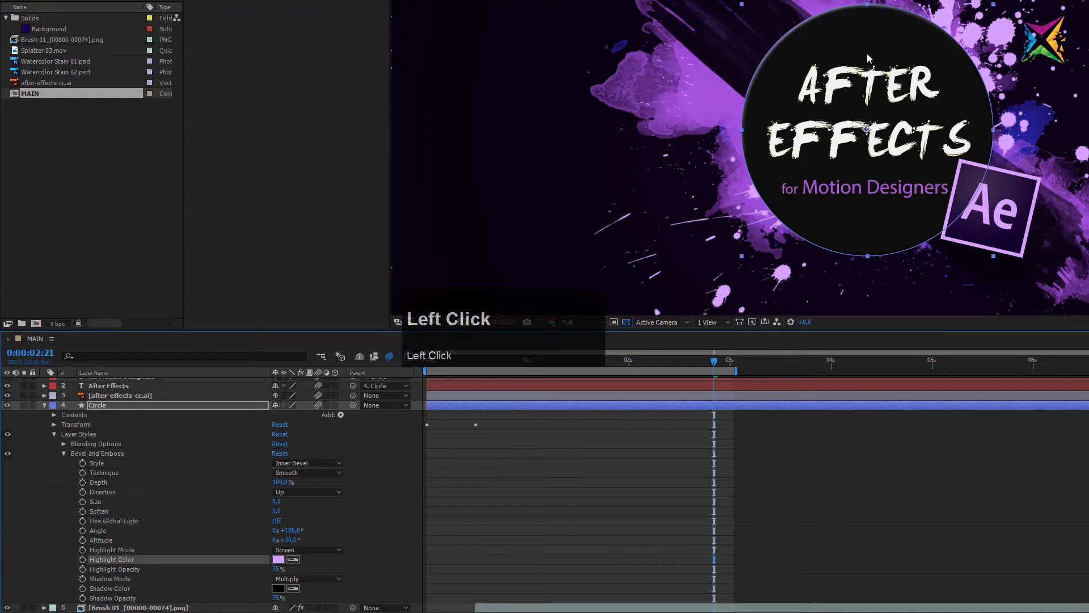
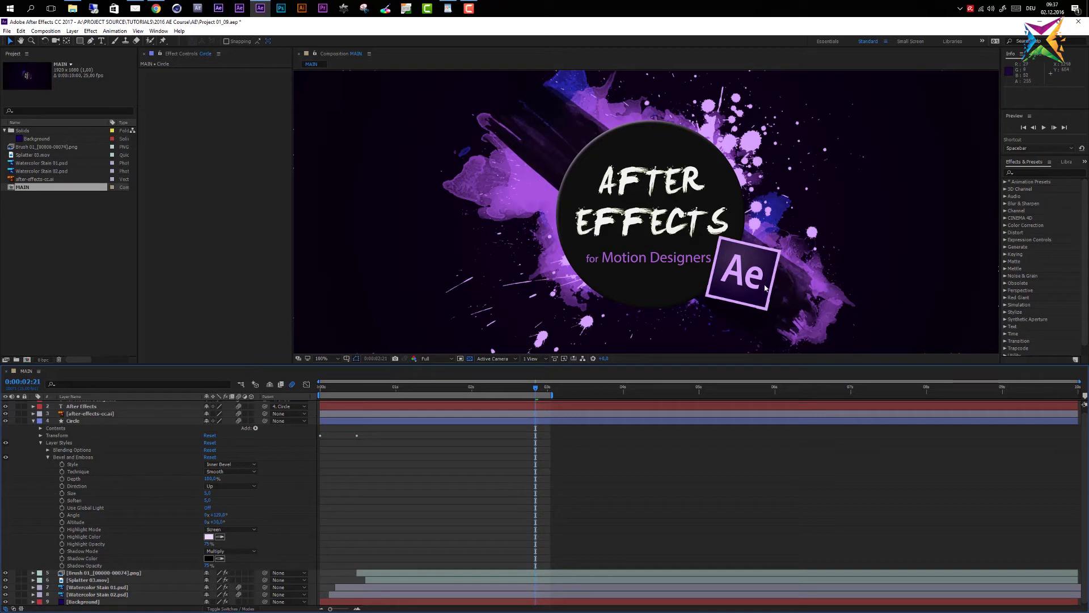
Copy the Circle's Bevel and Emboss style and collapse the Circle layer.
{"action": "left_click", "coordinate": [71, 462]}
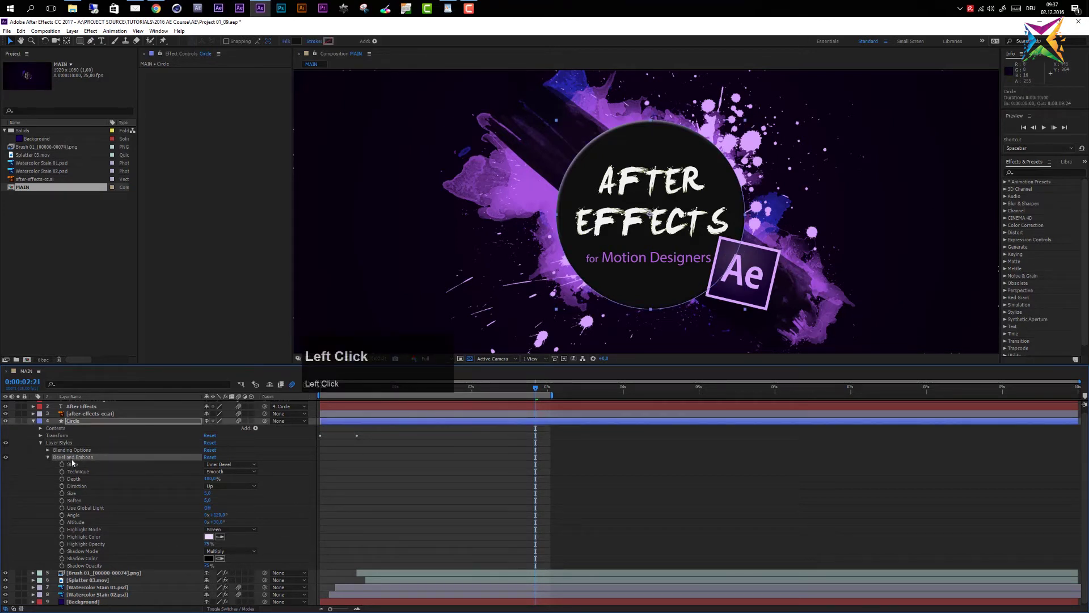
{"action": "left_click", "coordinate": [64, 462]}
{"action": "key", "text": "ctrl+c"}
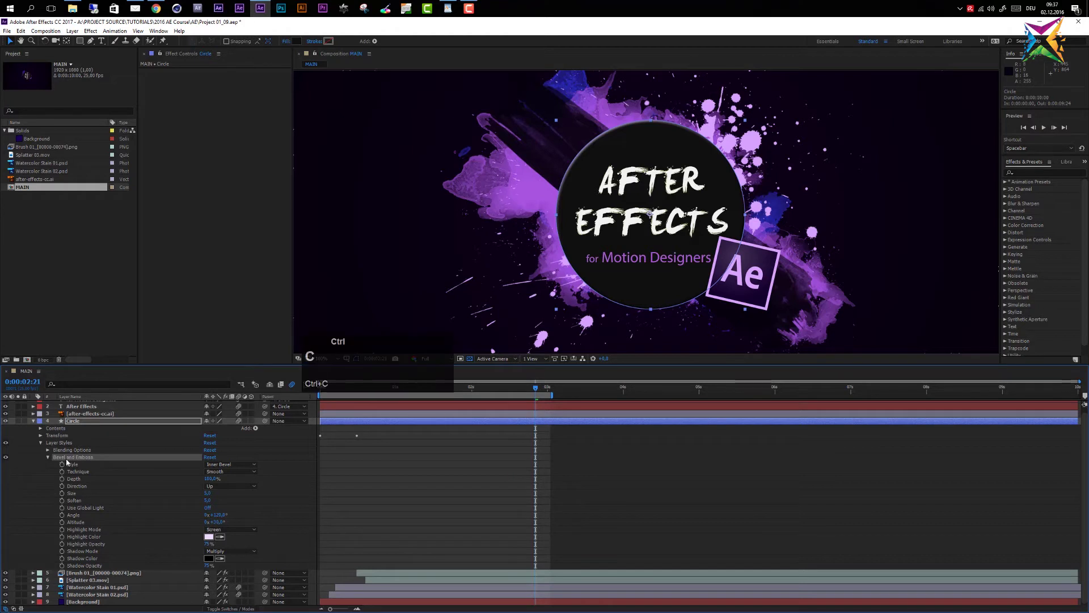
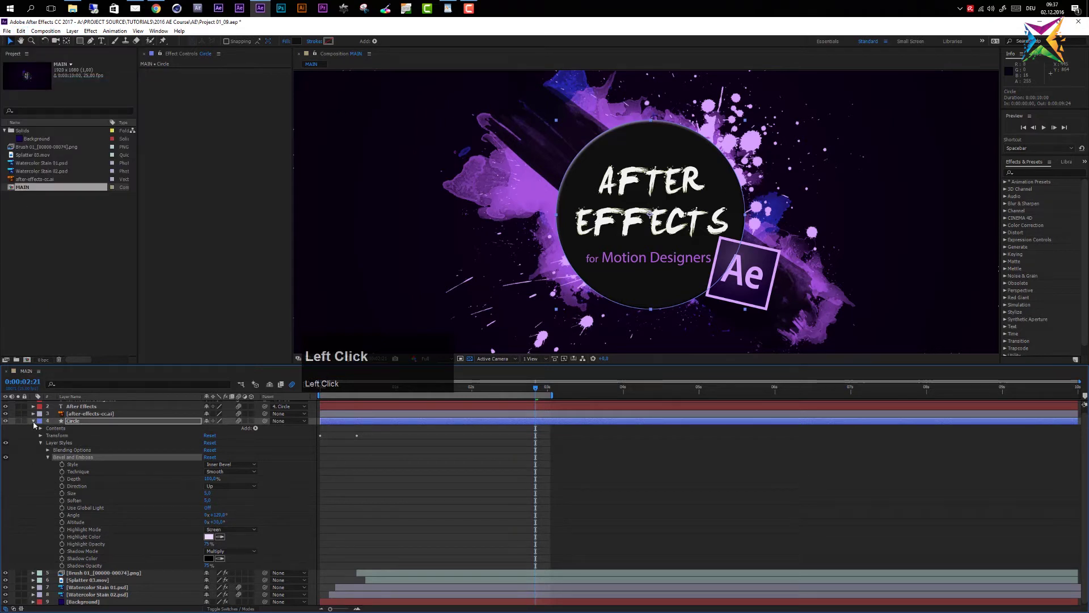
{"action": "left_click", "coordinate": [36, 425]}
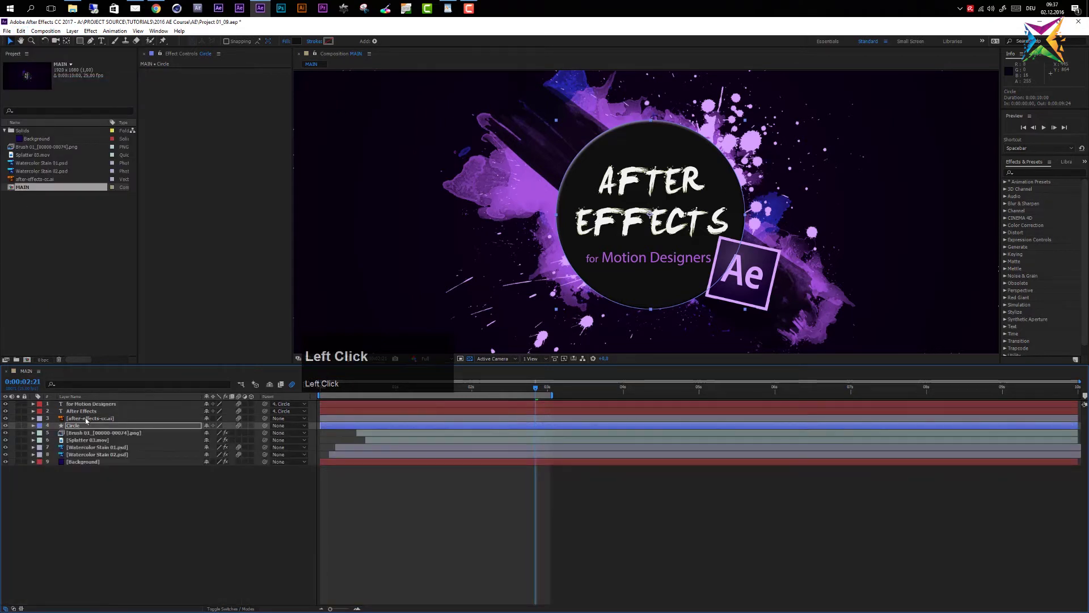
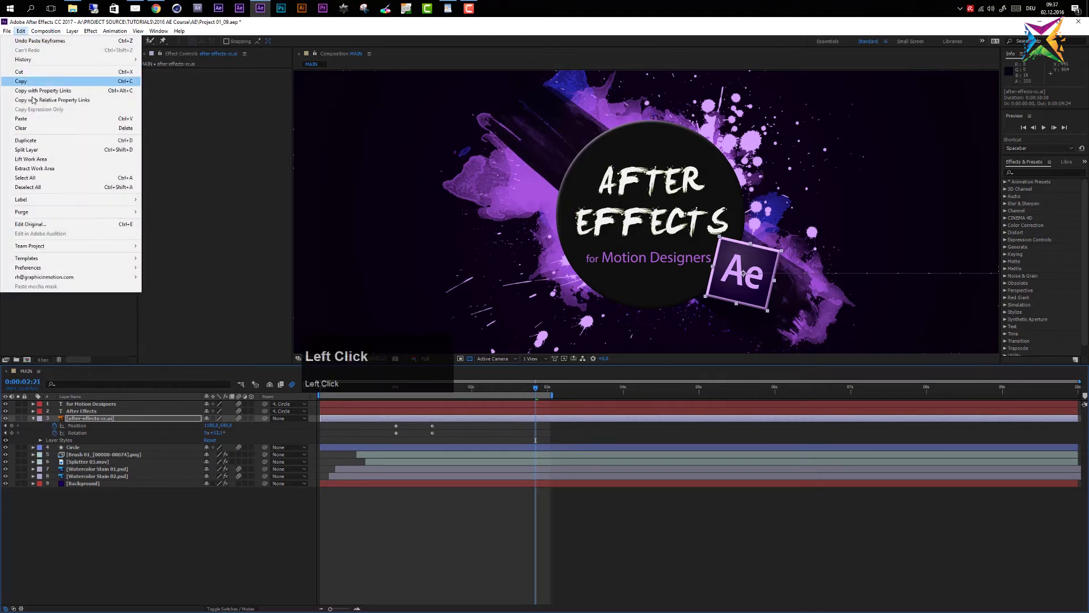
Reveal the logo's pasted Bevel and Emboss, toggle its visibility to compare, and preview.
{"action": "left_click", "coordinate": [123, 537]}
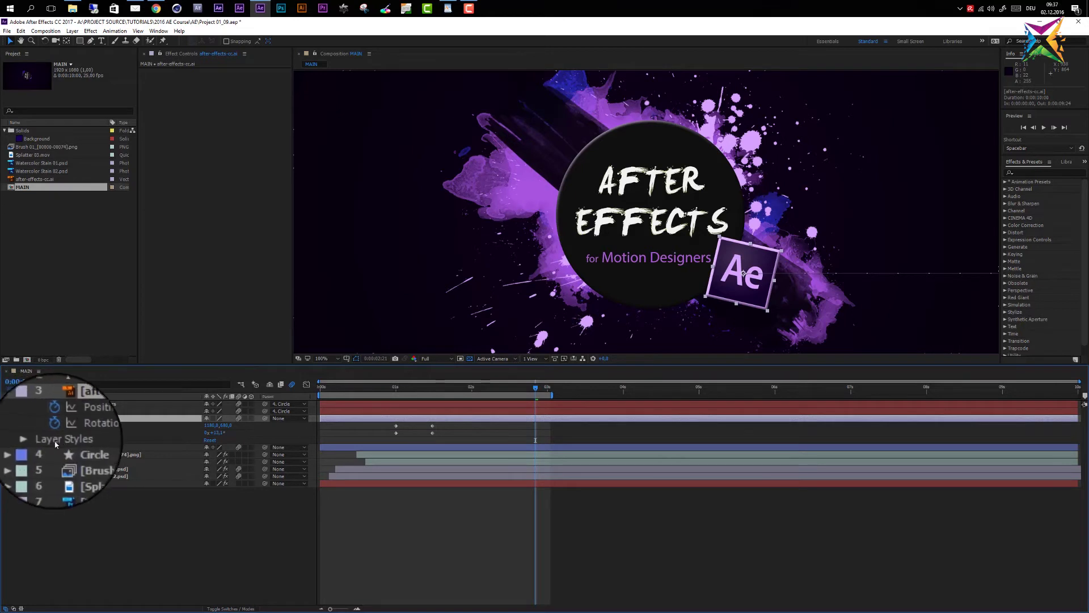
{"action": "left_click", "coordinate": [10, 444]}
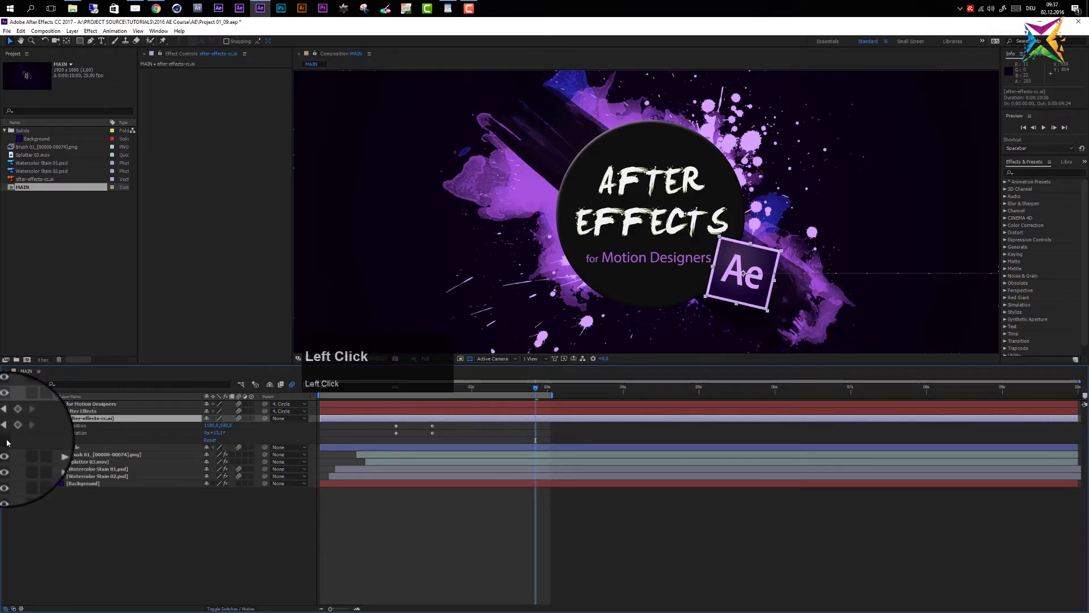
{"action": "left_click", "coordinate": [10, 444]}
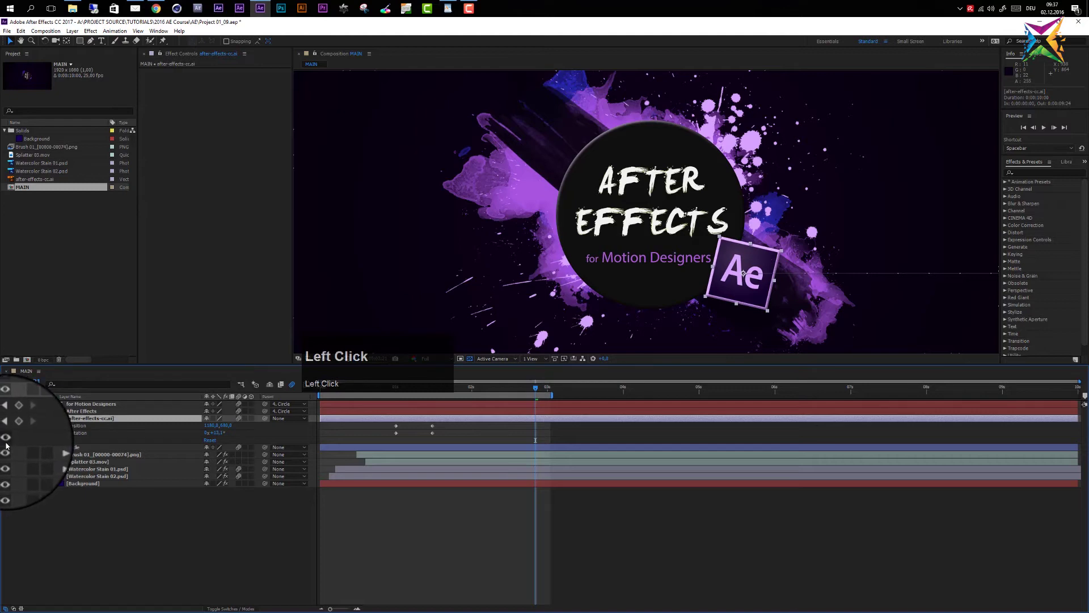
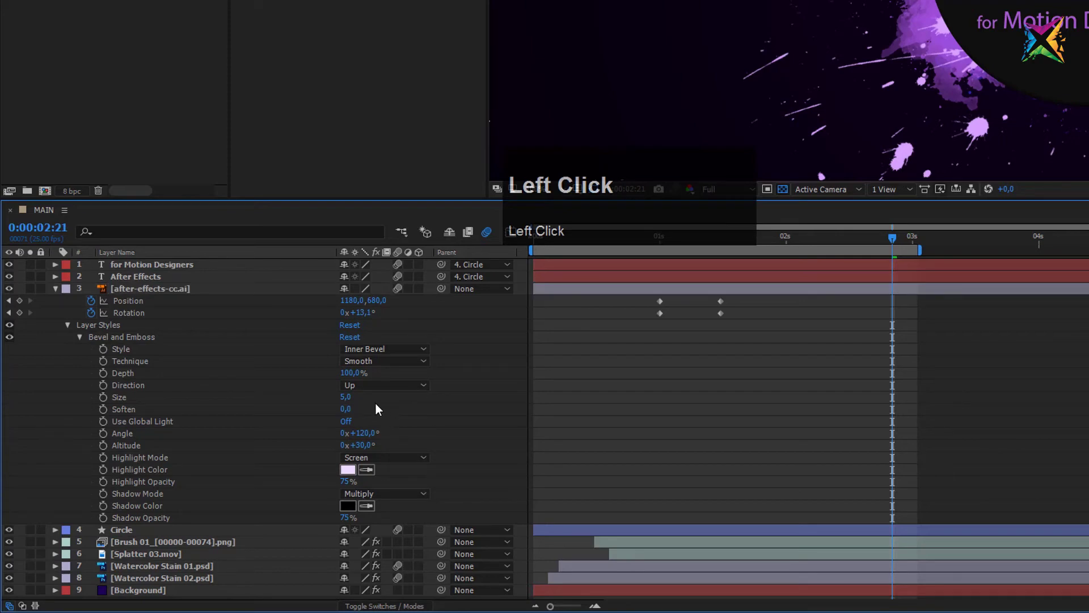
{"action": "key", "text": "3"}
{"action": "left_click", "coordinate": [408, 407]}
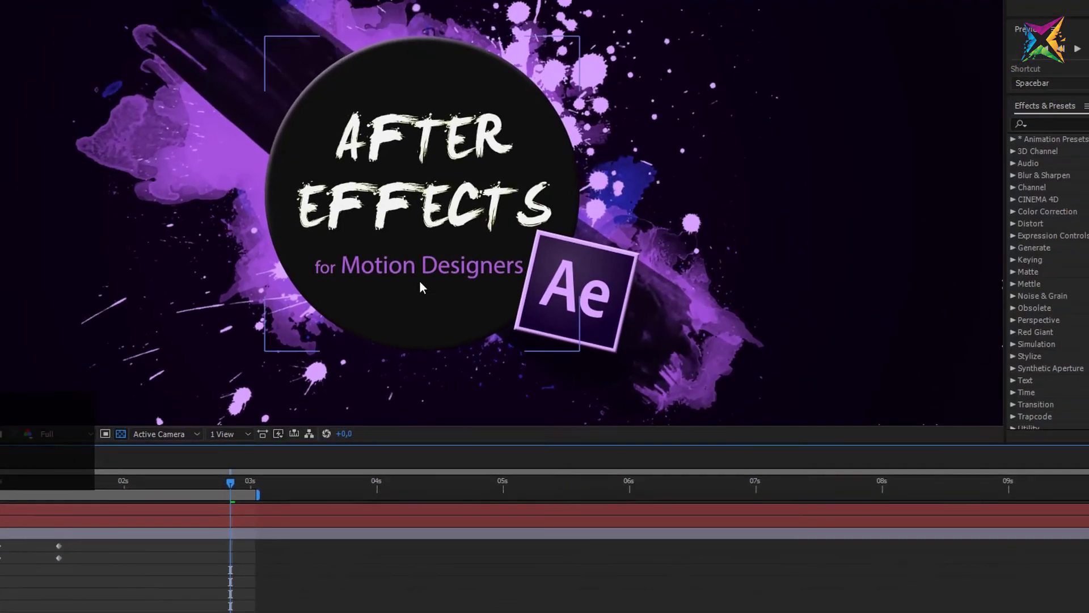
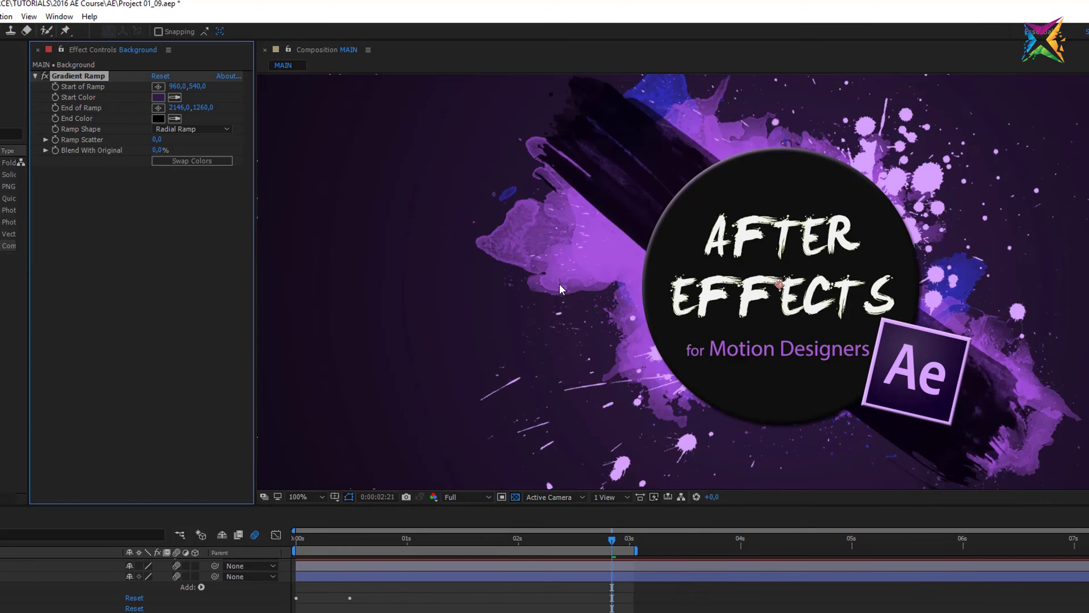
Reveal the Circle's Drop Shadow and enter Opacity 50.
{"action": "left_click", "coordinate": [113, 329]}
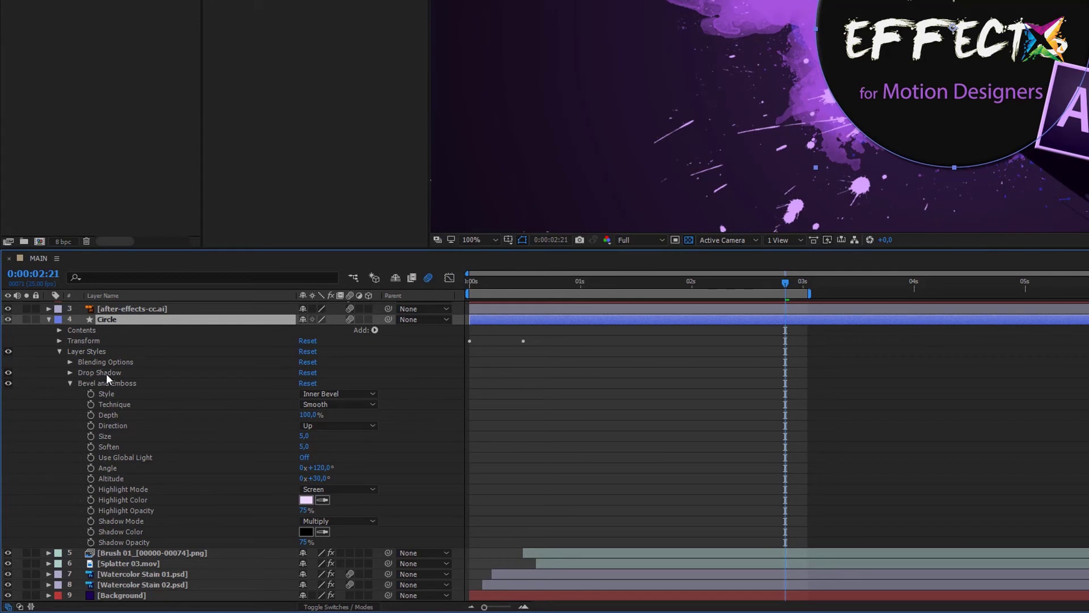
{"action": "left_click", "coordinate": [76, 393]}
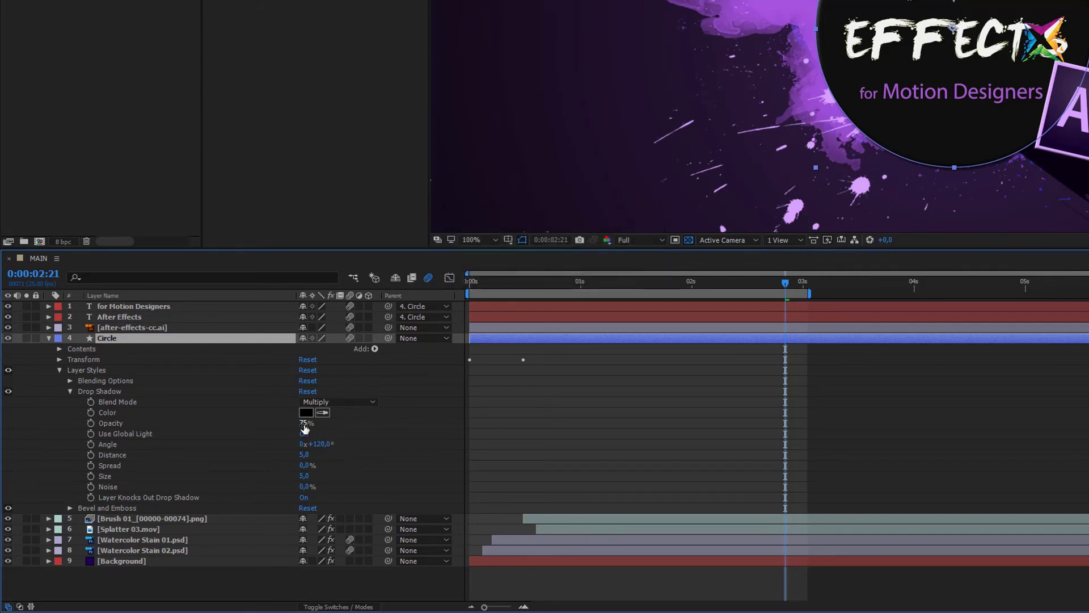
{"action": "left_click", "coordinate": [304, 426]}
{"action": "type", "text": "50"}
Set the shadow Distance to 15 and start editing its Size.
{"action": "left_click", "coordinate": [388, 428]}
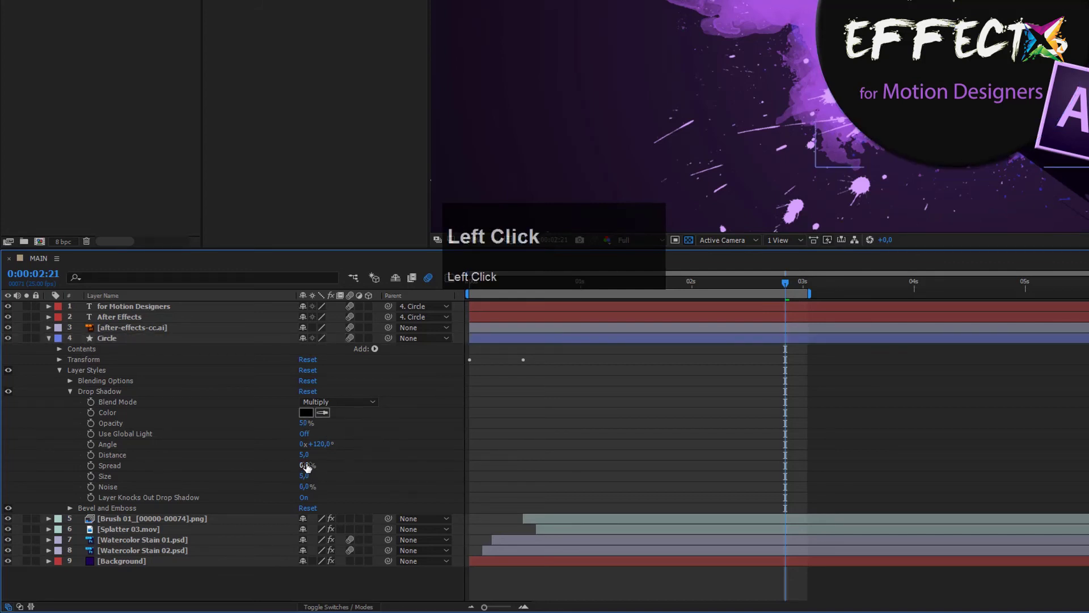
{"action": "left_click_drag", "start_coordinate": [306, 458], "coordinate": [309, 459]}
{"action": "type", "text": "15"}
{"action": "left_click", "coordinate": [357, 465]}
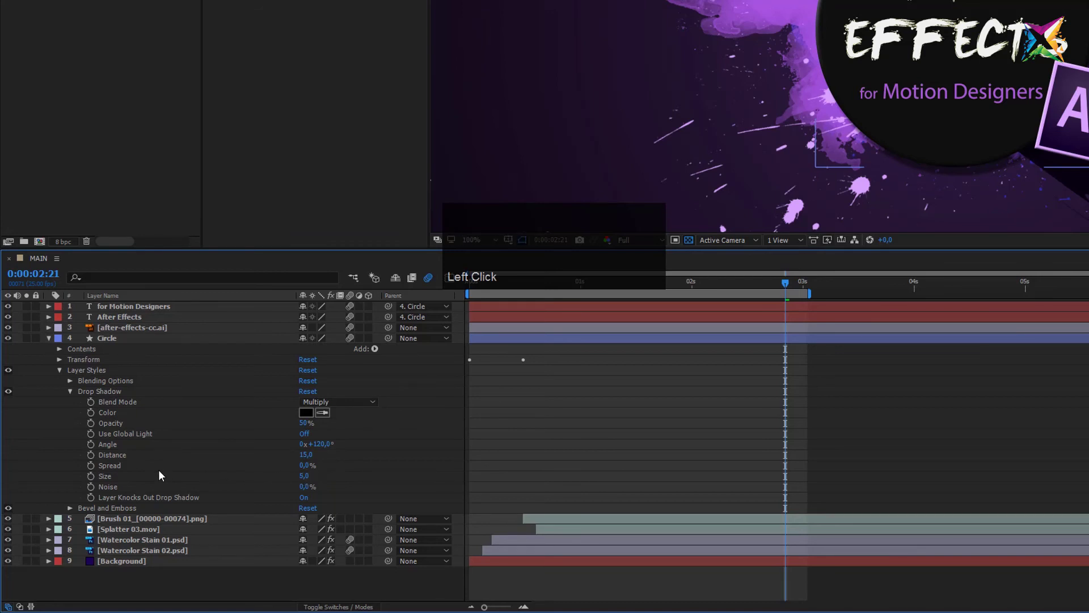